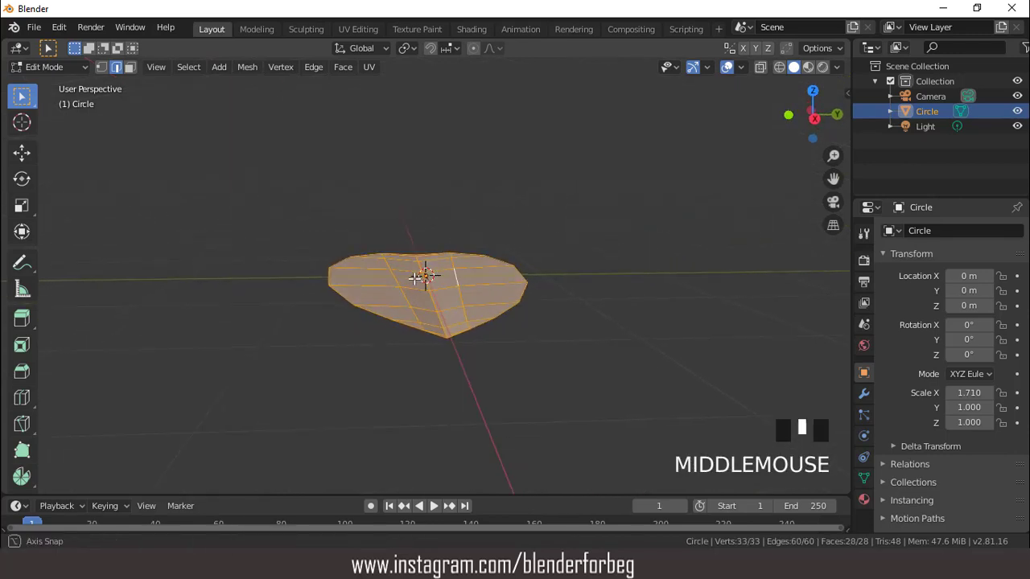
Extrude all faces of the heart-shaped leaf along the normal to give it thickness.
scroll("up", 3)
key("e")
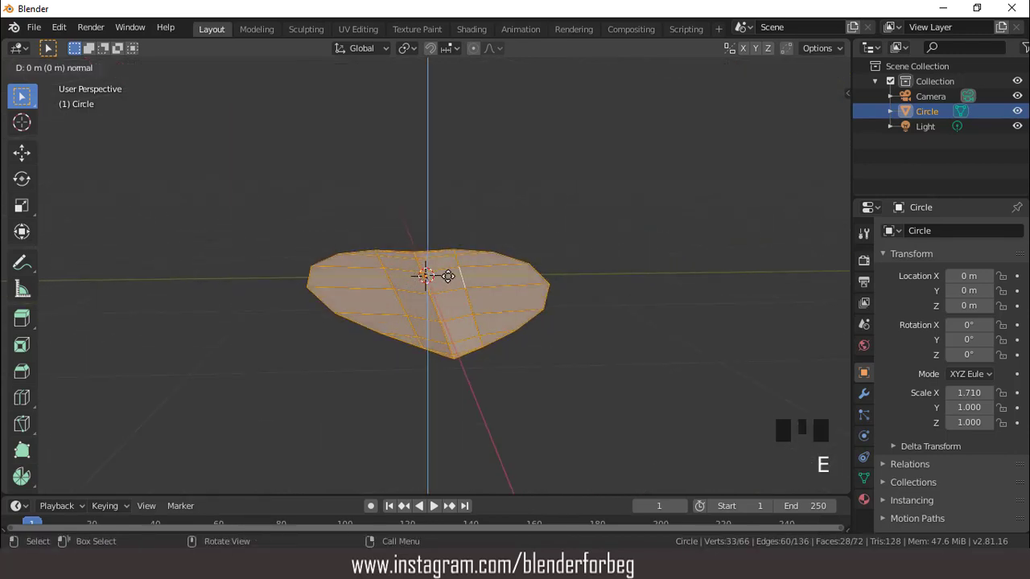
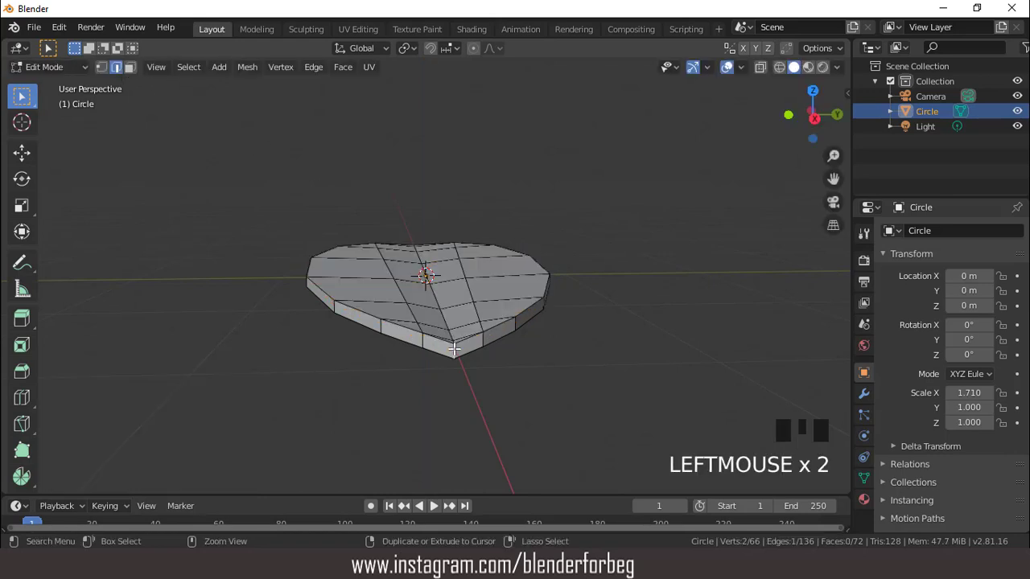
Bevel the tip face, flatten it to 0.64 in Z and widen it to 1.435 in Y, viewed from the top.
key("ctrl+b")
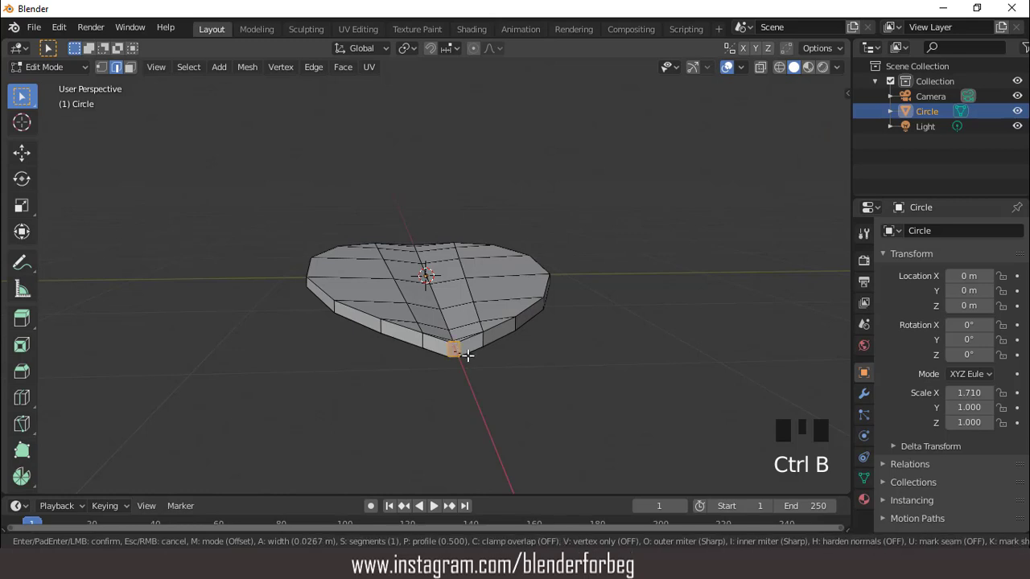
key("s")
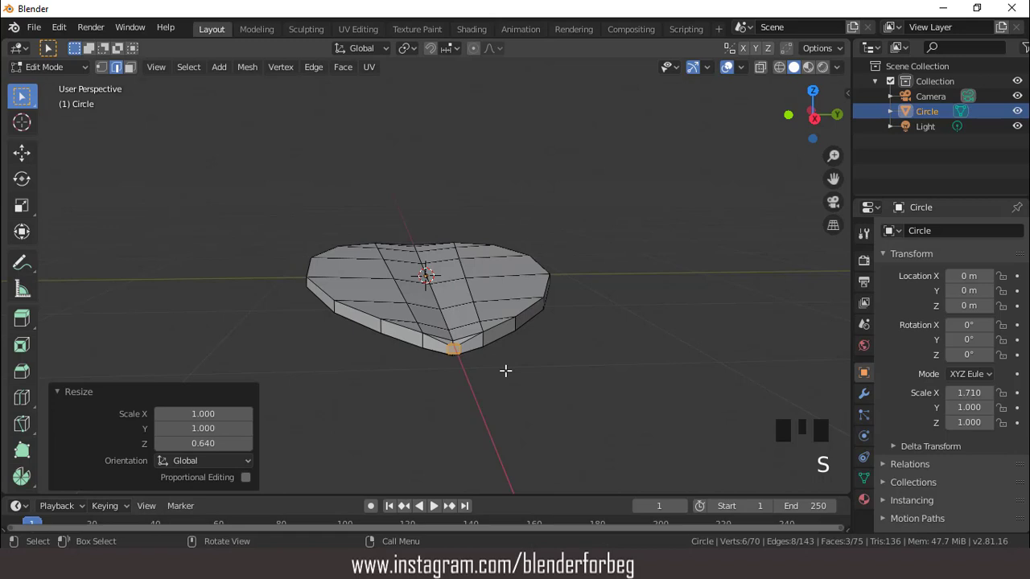
key("s")
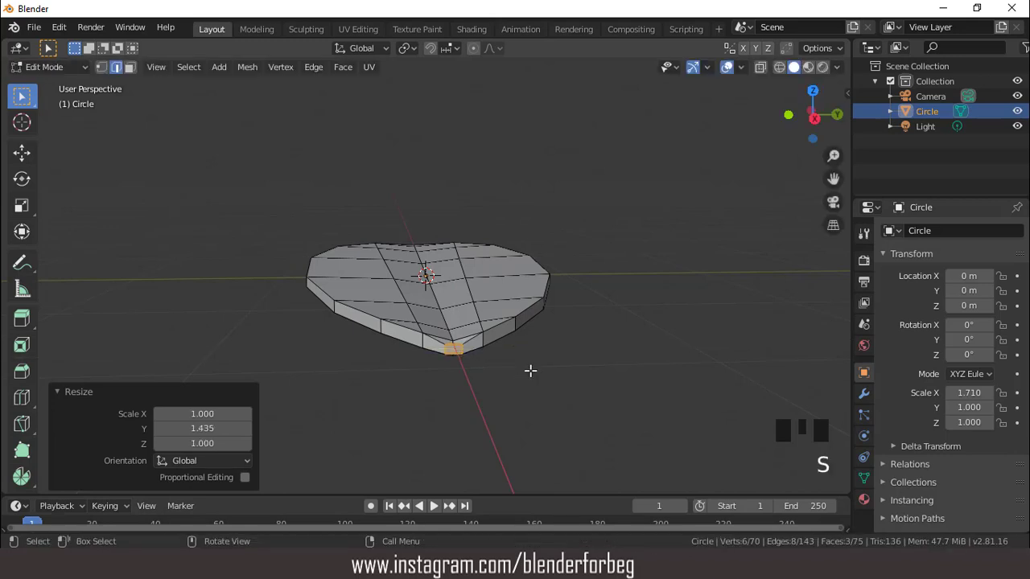
key("KP_7")
scroll("down", 3)
Extrude a thin stalk along X from the leaf tip and scale its end to taper it.
key("e")
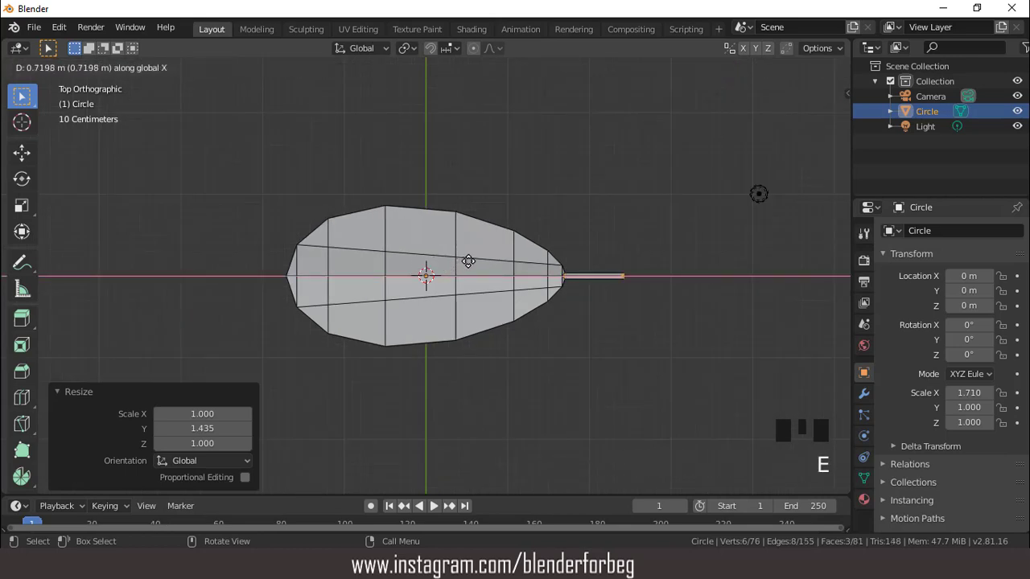
key("s")
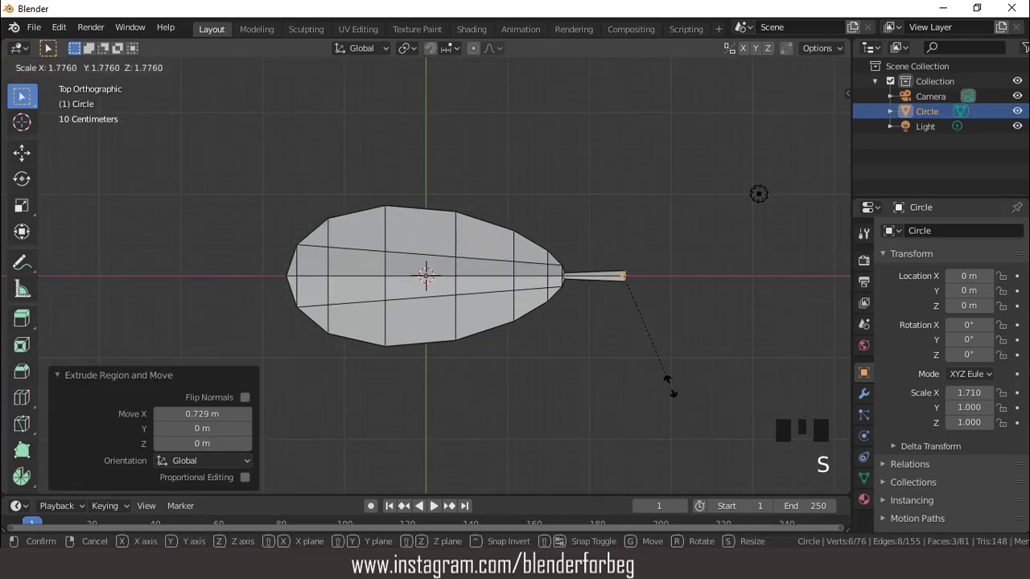
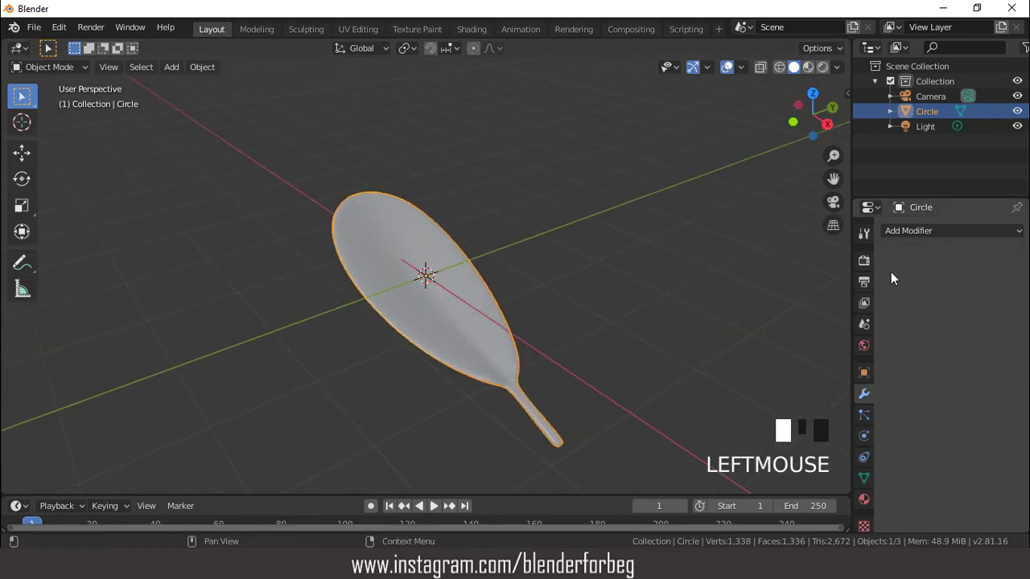
Shorten the spoon leaf by scaling it down along X in top view.
left_click_drag(589, 280, 407, 219)
left_click_drag(408, 219, 412, 230)
left_click_drag(412, 230, 515, 224)
key("KP_7")
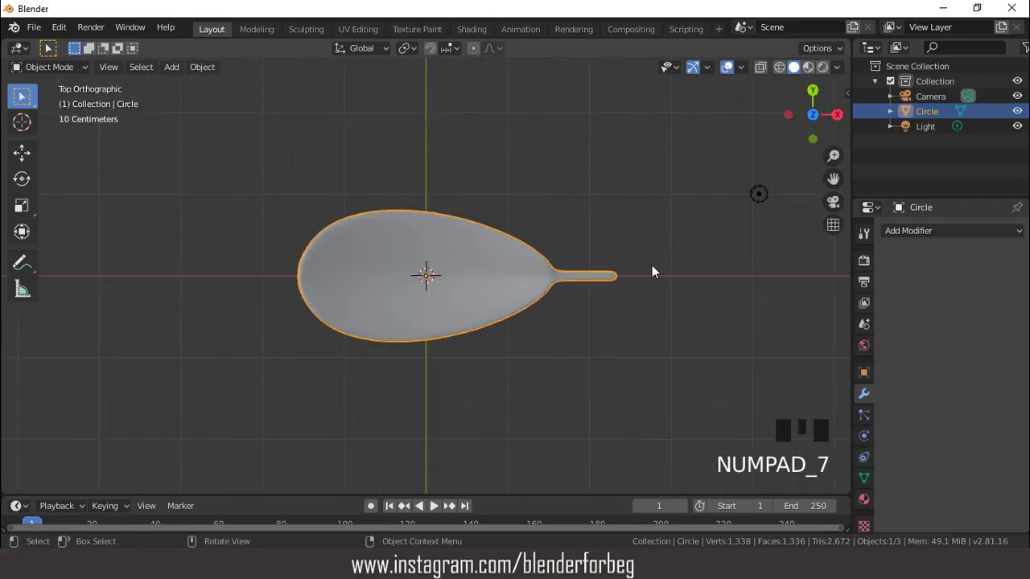
key("s")
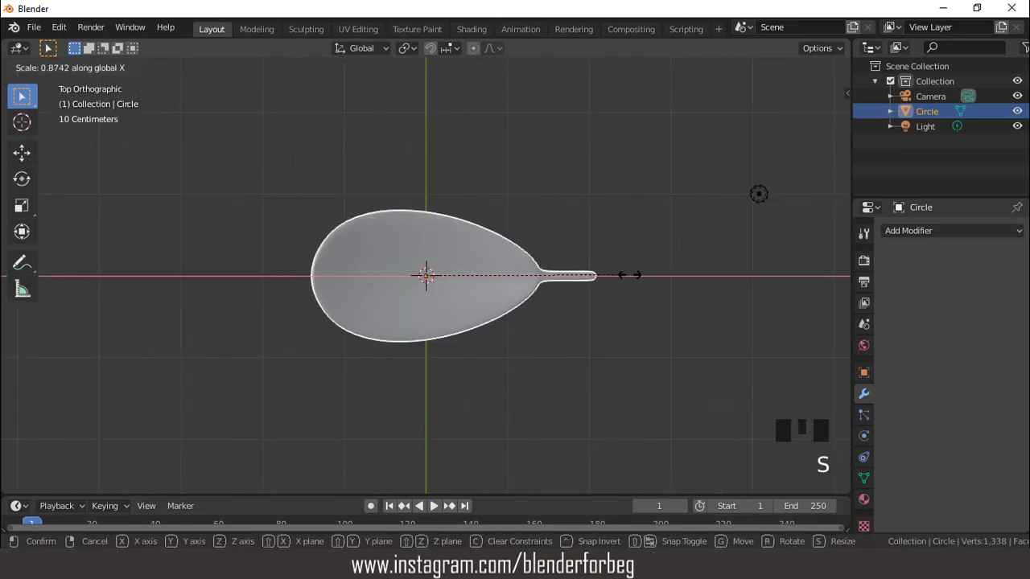
left_click_drag(514, 254, 738, 71)
left_click(738, 71)
Move the leaf along X so its stalk end sits at the world origin, then apply All Transforms.
left_click_drag(447, 211, 735, 68)
left_click_drag(735, 67, 682, 128)
middle_click(638, 218)
key("KP_7")
scroll("down", 3)
key("g")
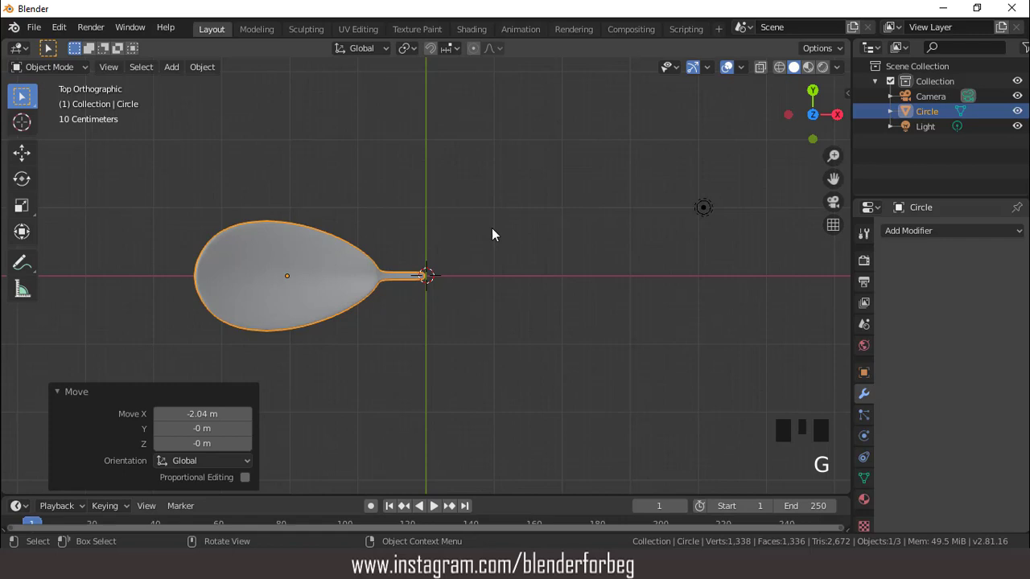
key("ctrl+a")
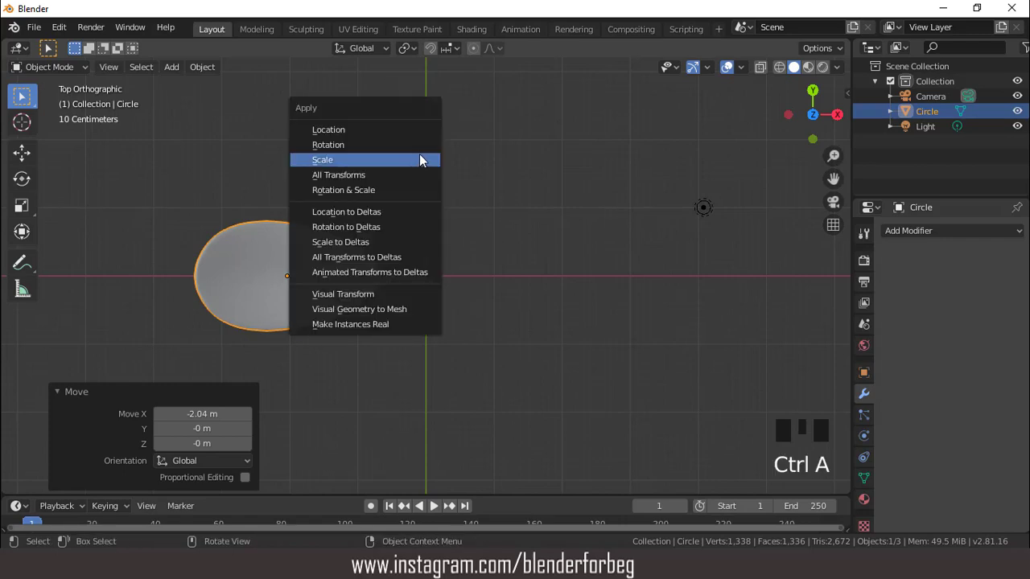
left_click(250, 442)
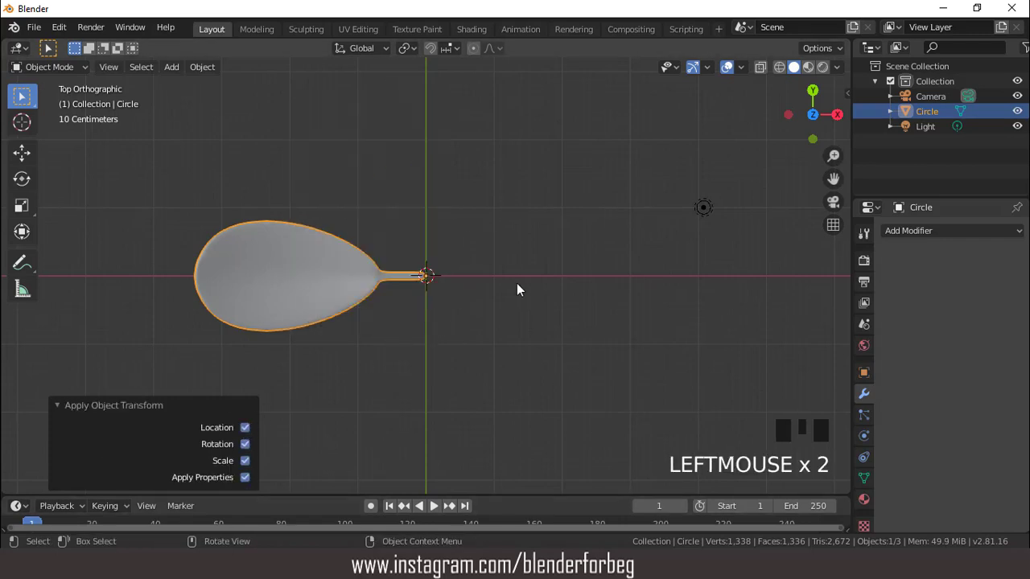
Add an Empty at the origin, give the leaf an Array modifier offset by it, and rotate the Empty 49.1° on Z.
left_click_drag(412, 241, 181, 75)
left_click_drag(181, 75, 511, 277)
left_click_drag(511, 277, 312, 284)
left_click(311, 285)
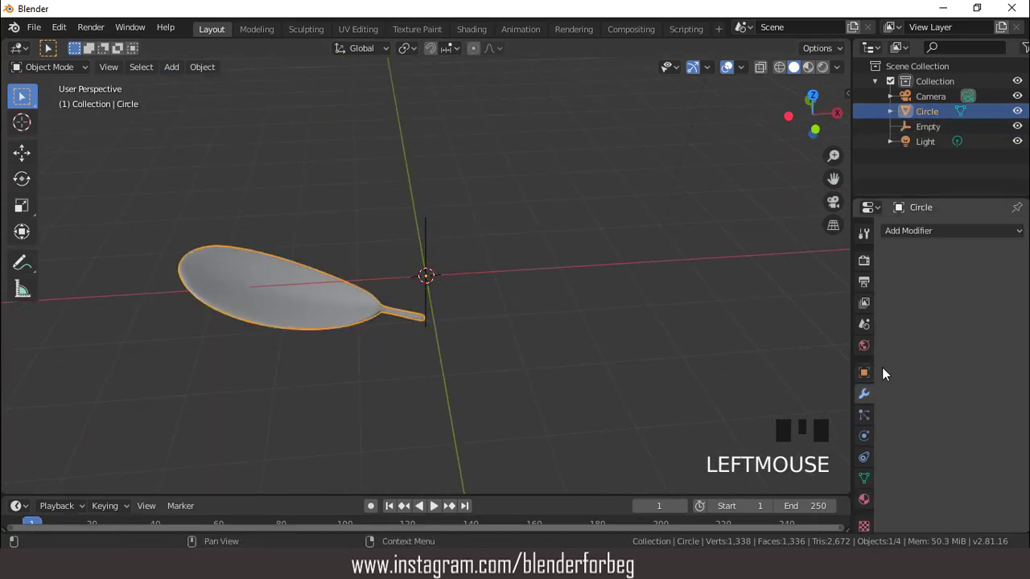
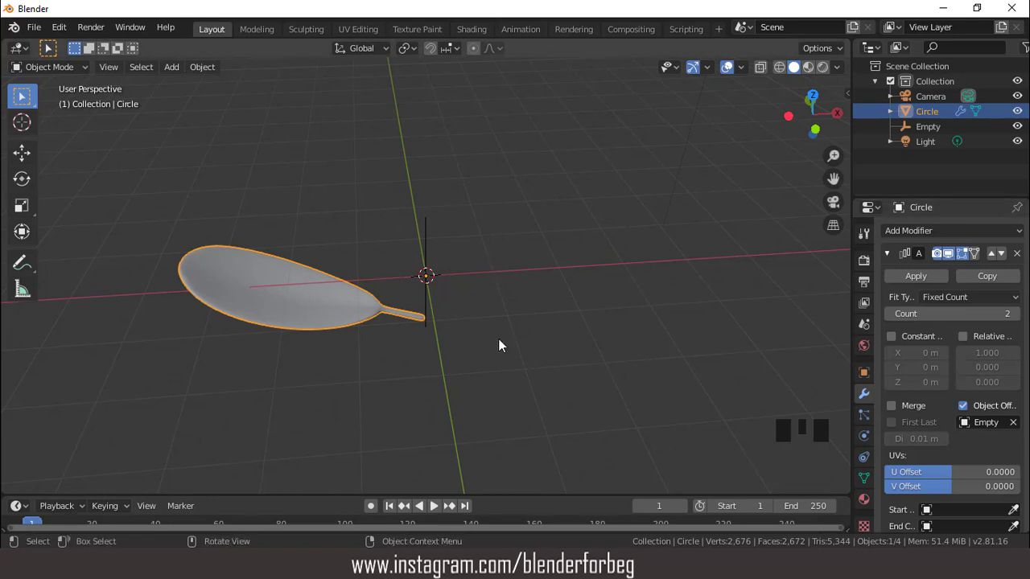
left_click(433, 240)
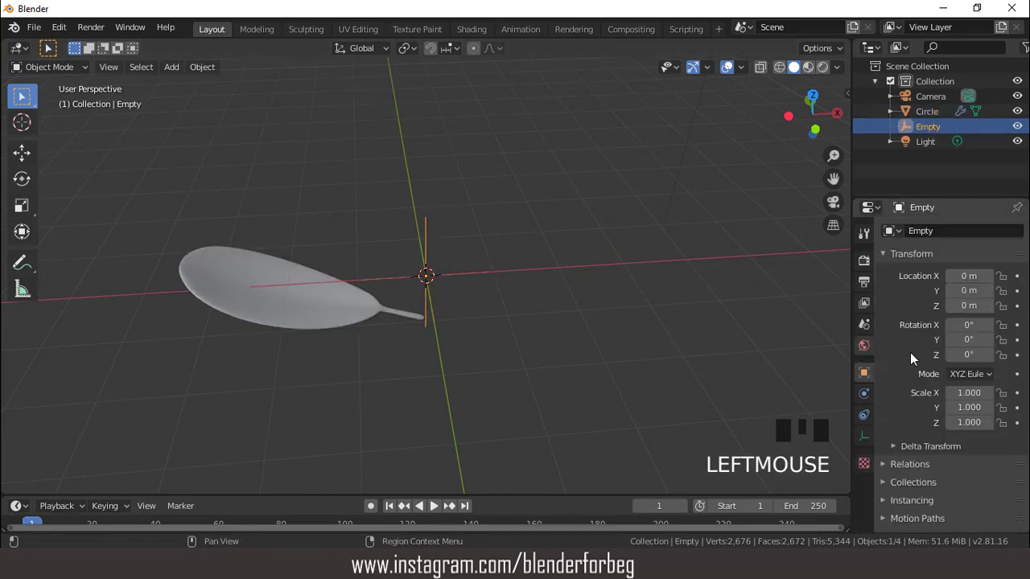
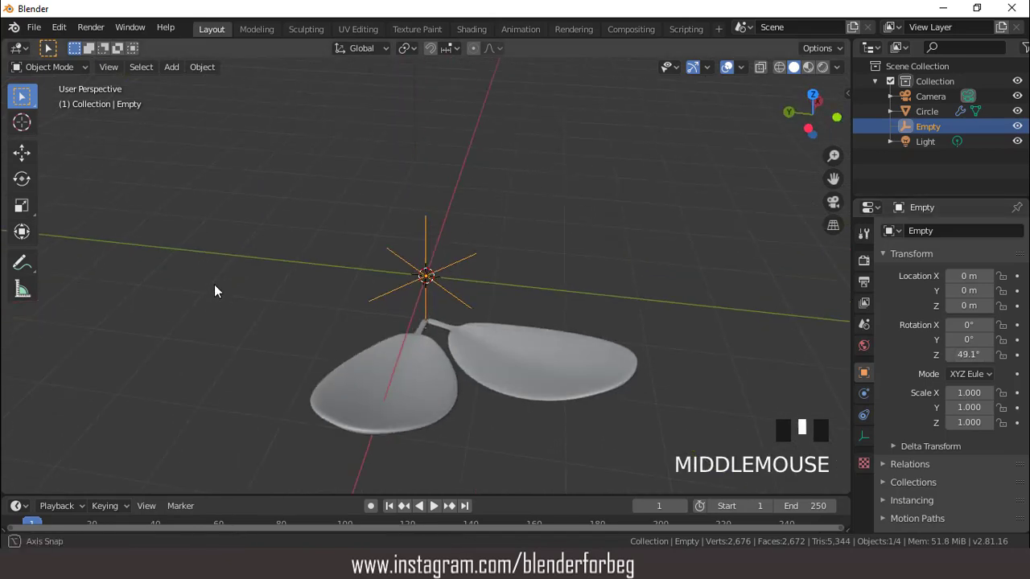
Raise the Array count to 15 so the leaf copies form a full flower-like ring.
left_click_drag(527, 362, 500, 326)
scroll("down", 3)
left_click(488, 315)
left_click_drag(468, 309, 411, 293)
scroll("up", 3)
left_click_drag(423, 318, 1023, 319)
left_click_drag(1024, 319, 1019, 317)
left_click_drag(675, 260, 636, 395)
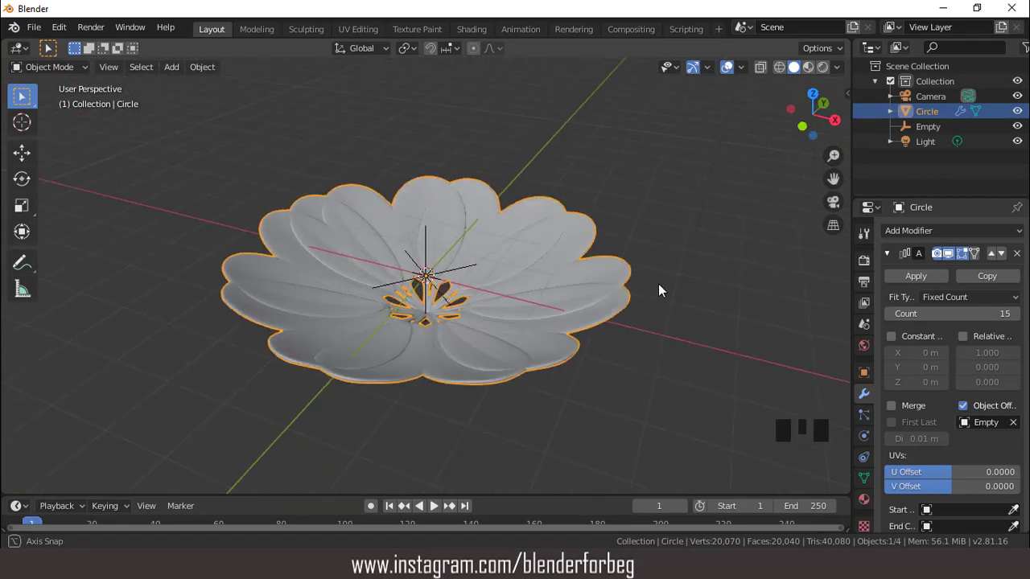
Raise the Empty to Z 0.42 m and scale it to 0.755 so the leaves spiral upward and shrink.
left_click(931, 133)
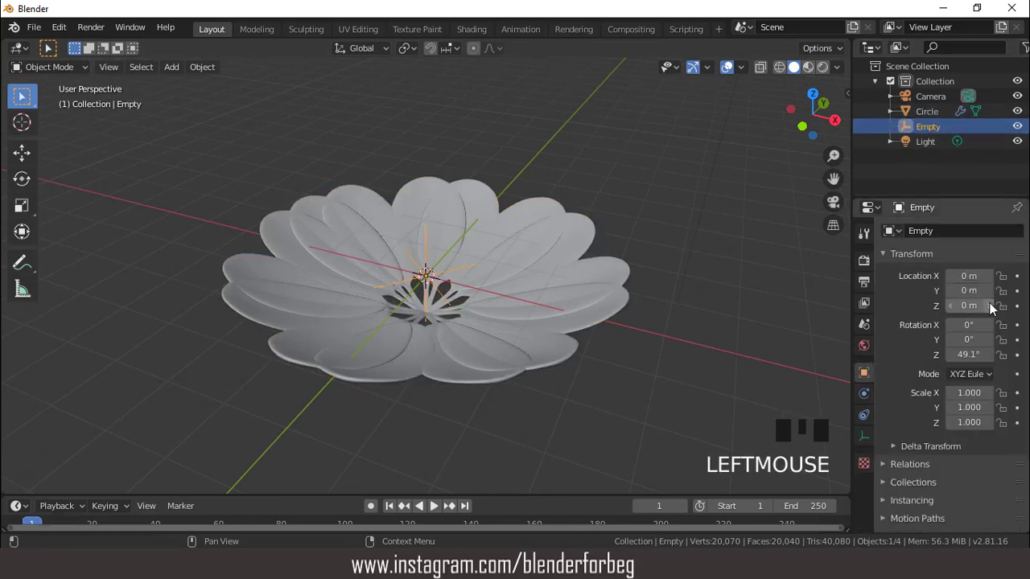
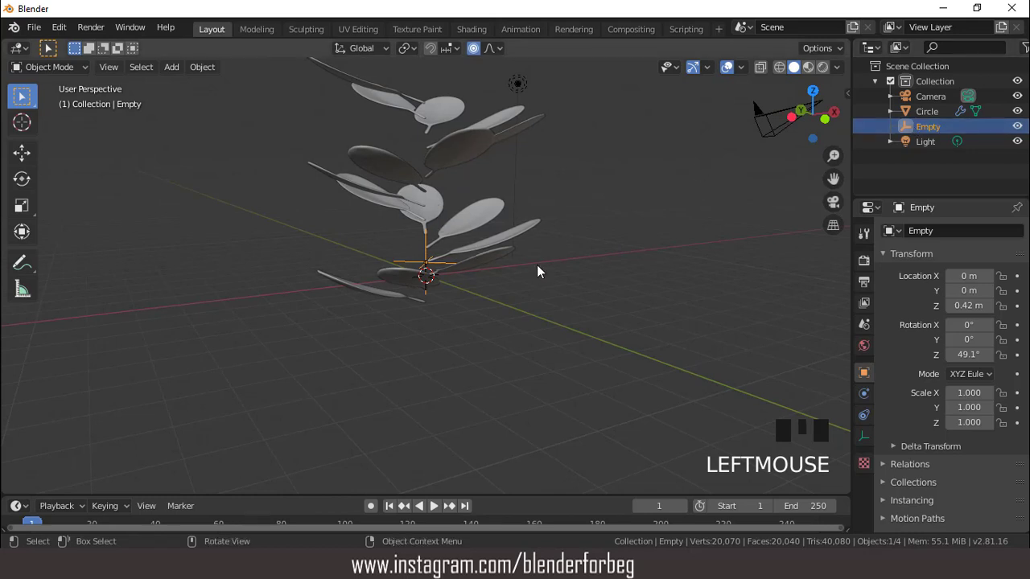
key("s")
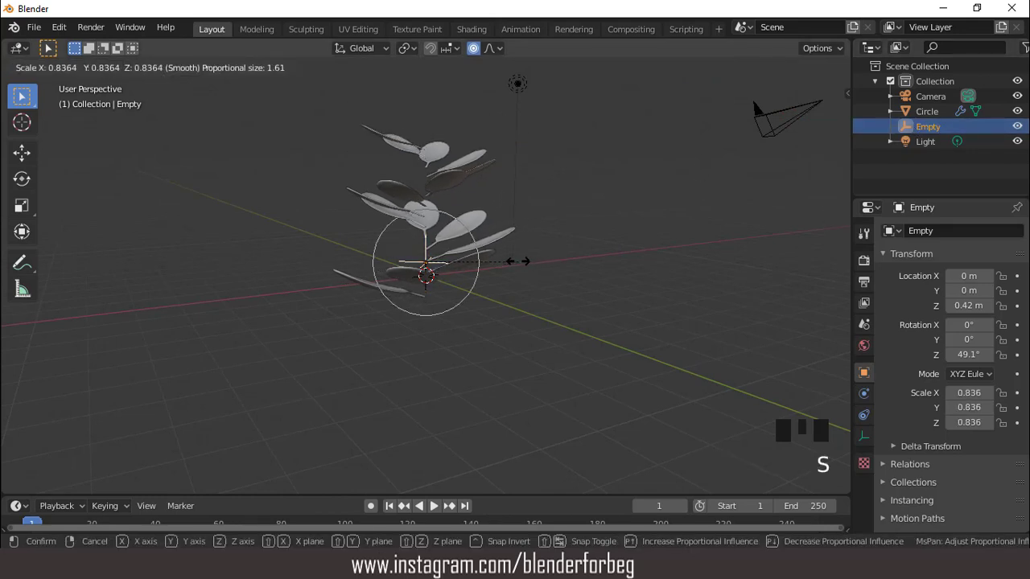
left_click_drag(499, 285, 467, 212)
scroll("up", 3)
left_click_drag(467, 279, 491, 236)
left_click_drag(534, 334, 571, 206)
key("KP_1")
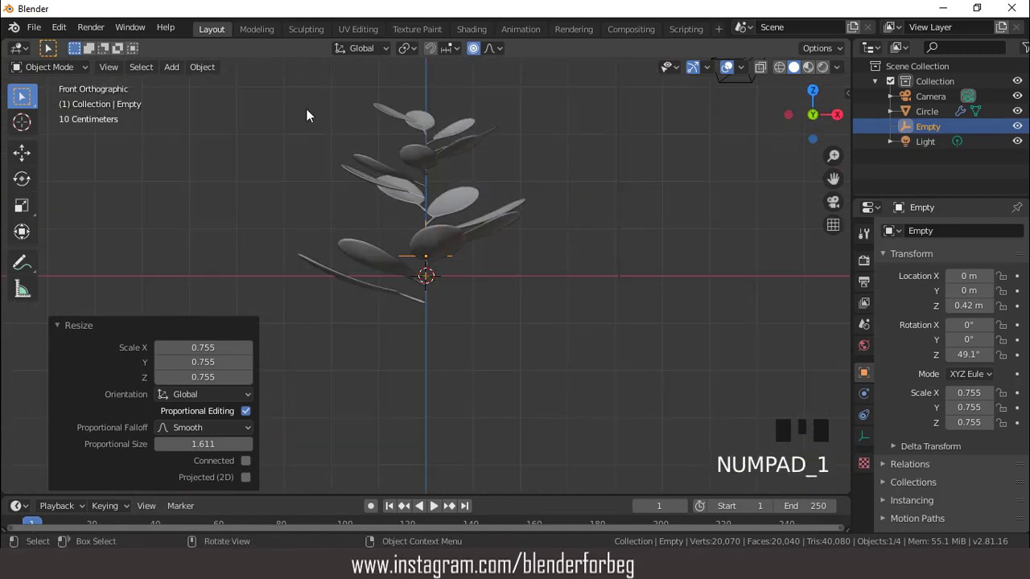
Make the cylinder a thin tall stem, then extrude and shrink its top faces to taper it.
left_click(481, 49)
left_click_drag(183, 74, 656, 269)
key("s")
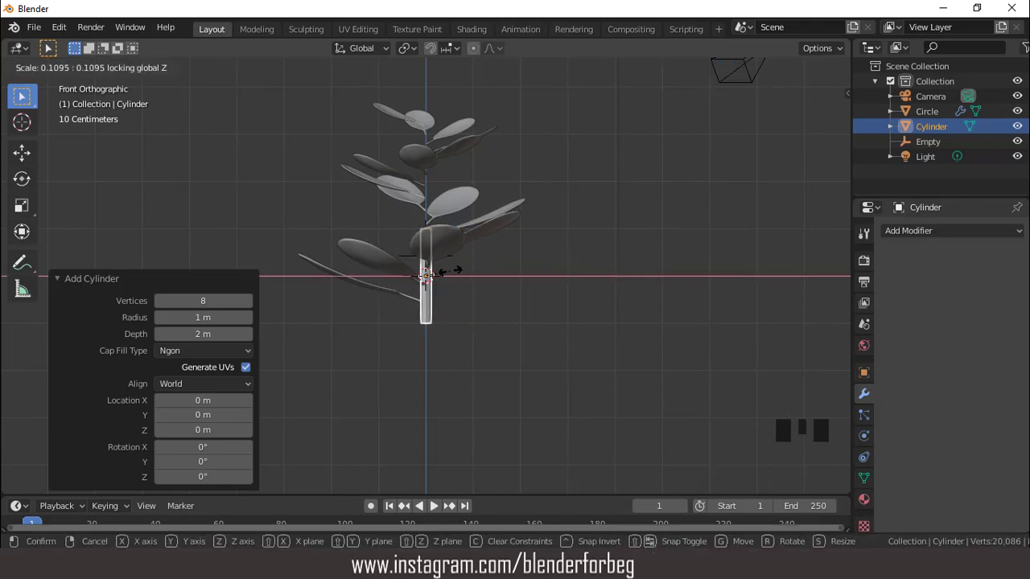
key("s")
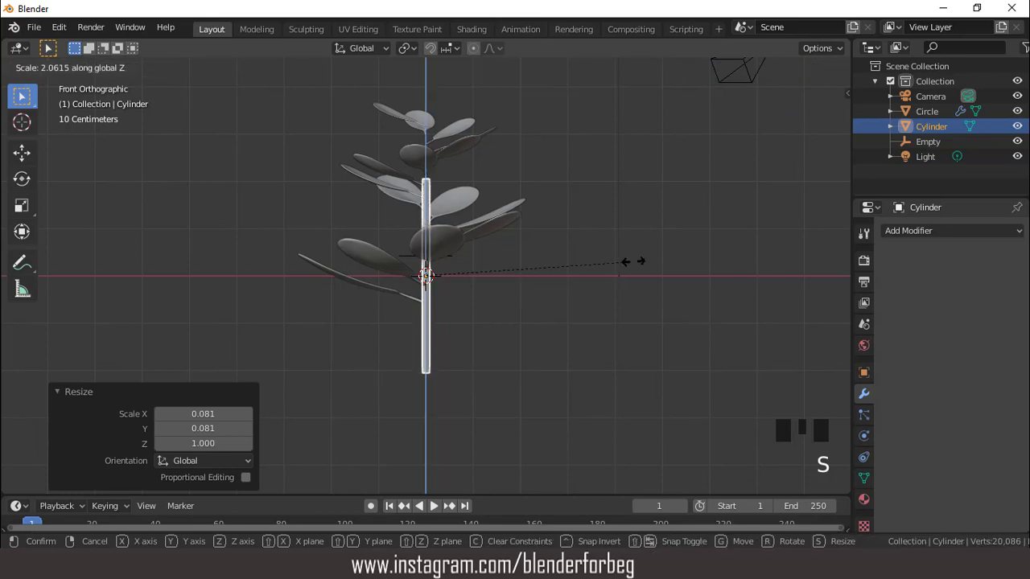
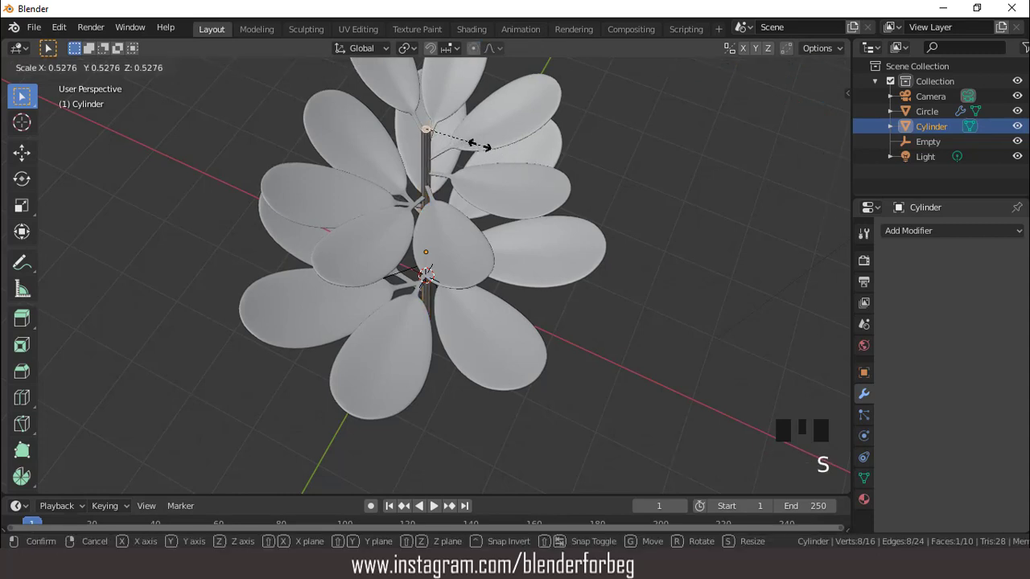
key("e")
key("s")
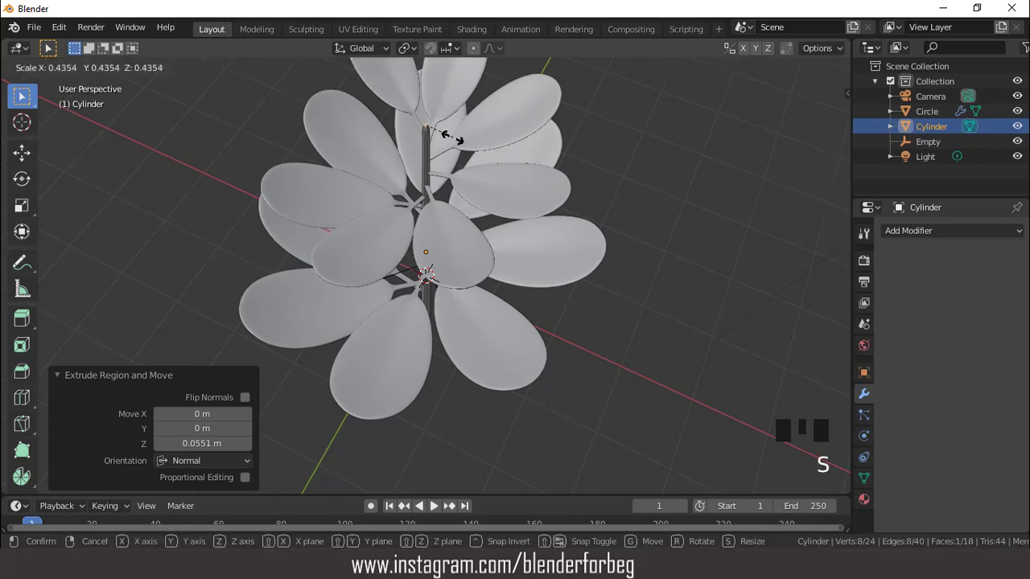
key("KP_1")
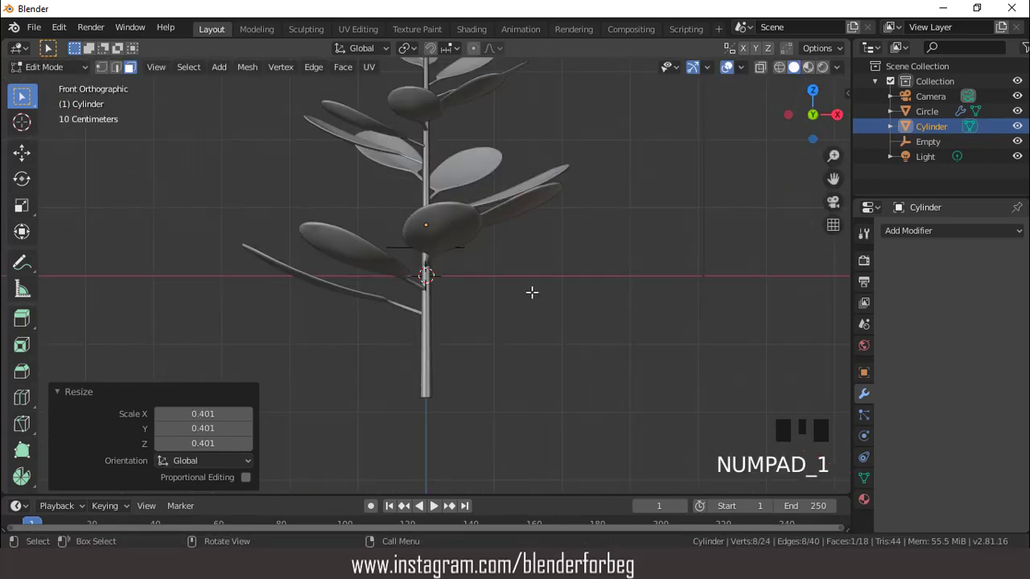
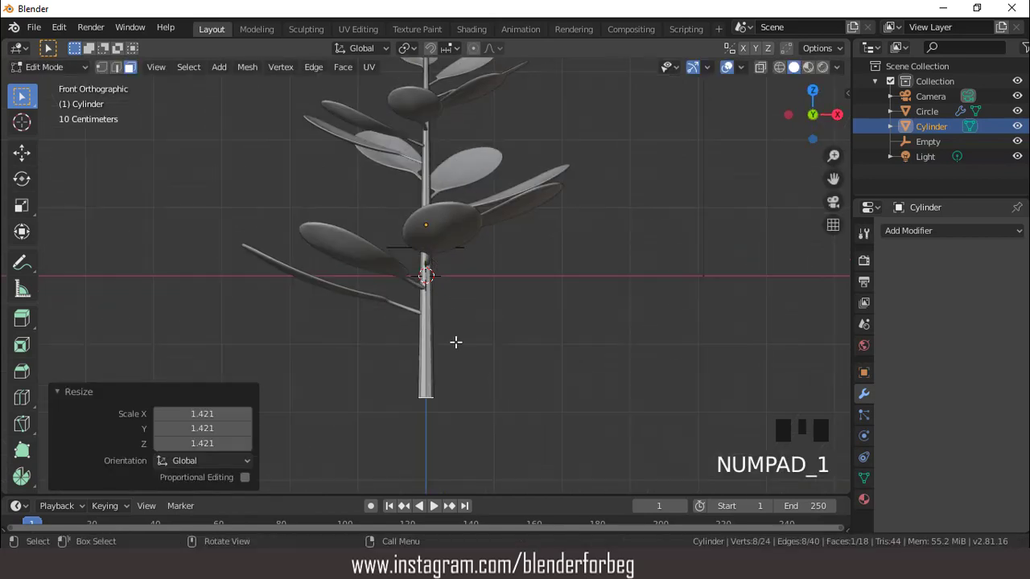
Add a loop cut with 10 cuts along the stem and return to Object Mode.
scroll("down", 3)
key("ctrl+r")
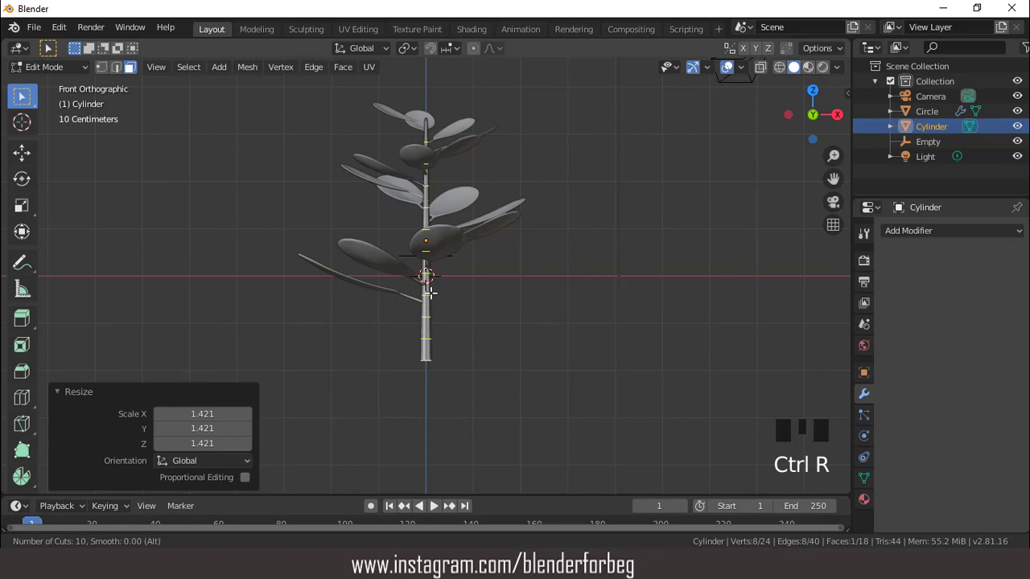
key("Tab")
scroll("up", 3)
scroll("down", 3)
left_click_drag(510, 327, 551, 329)
key("KP_1")
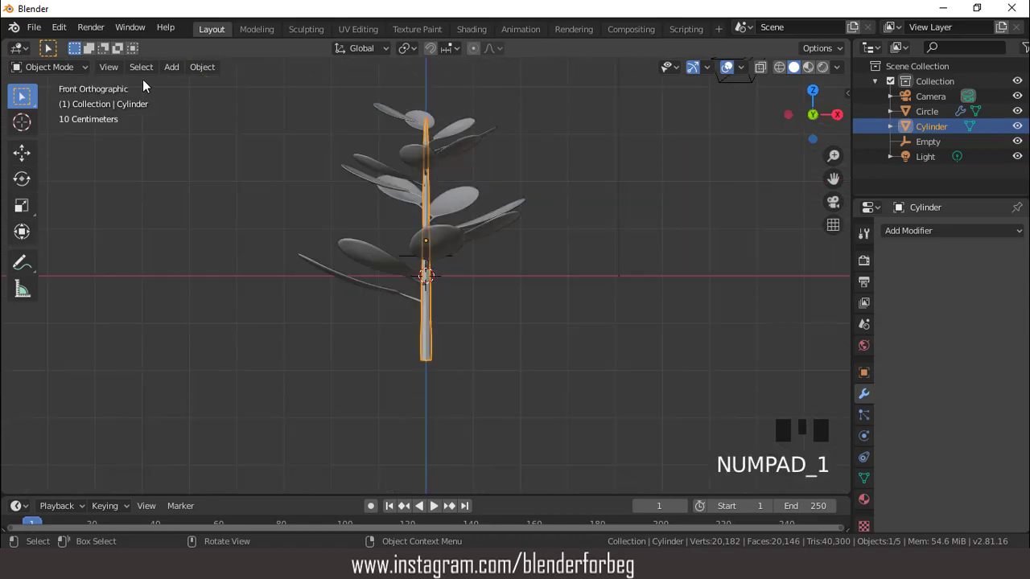
Add a NURBS path curve beside the stem, stretch it along Z to full height, and edit its control points.
left_click_drag(183, 74, 322, 170)
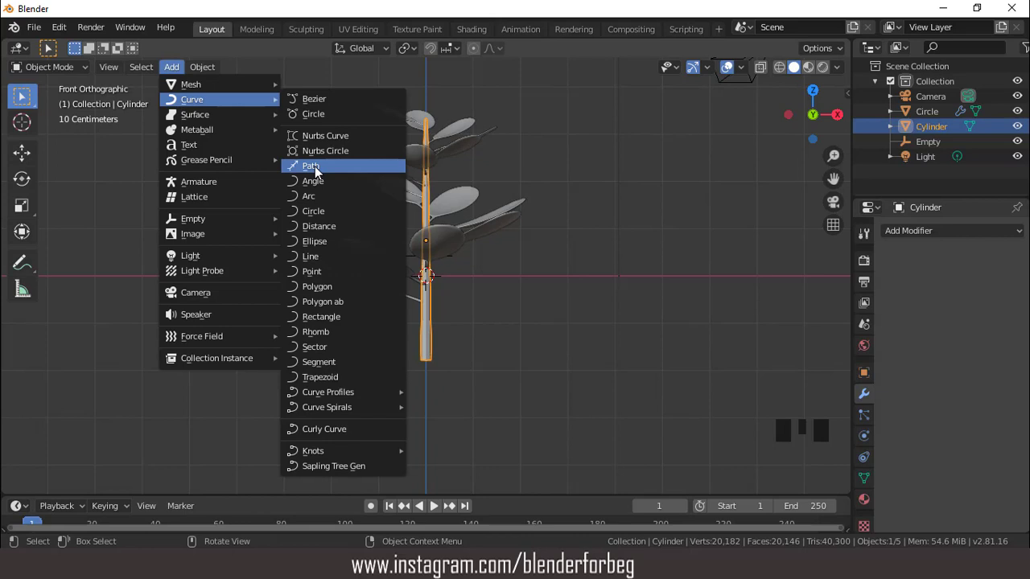
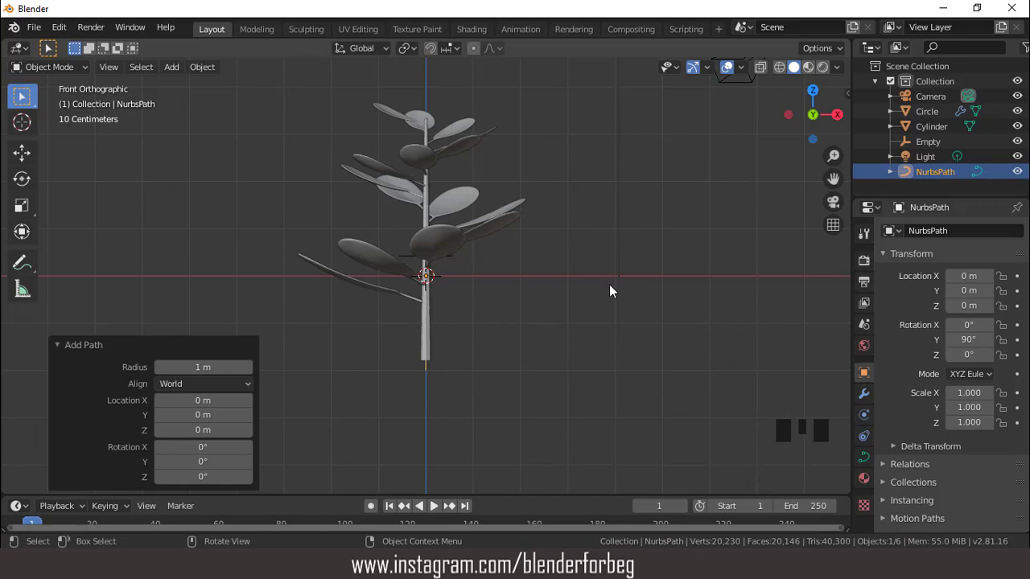
key("s")
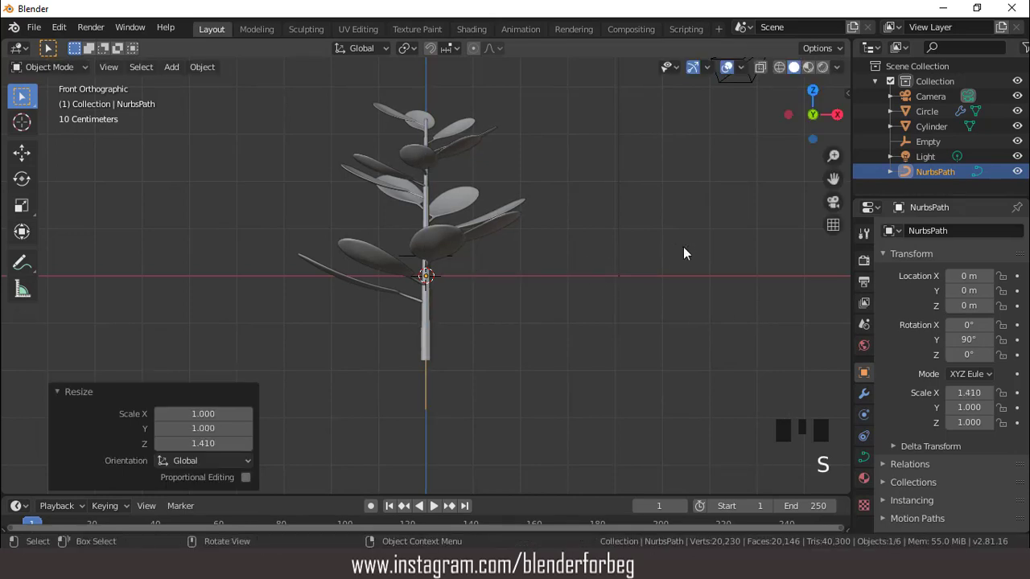
key("Tab")
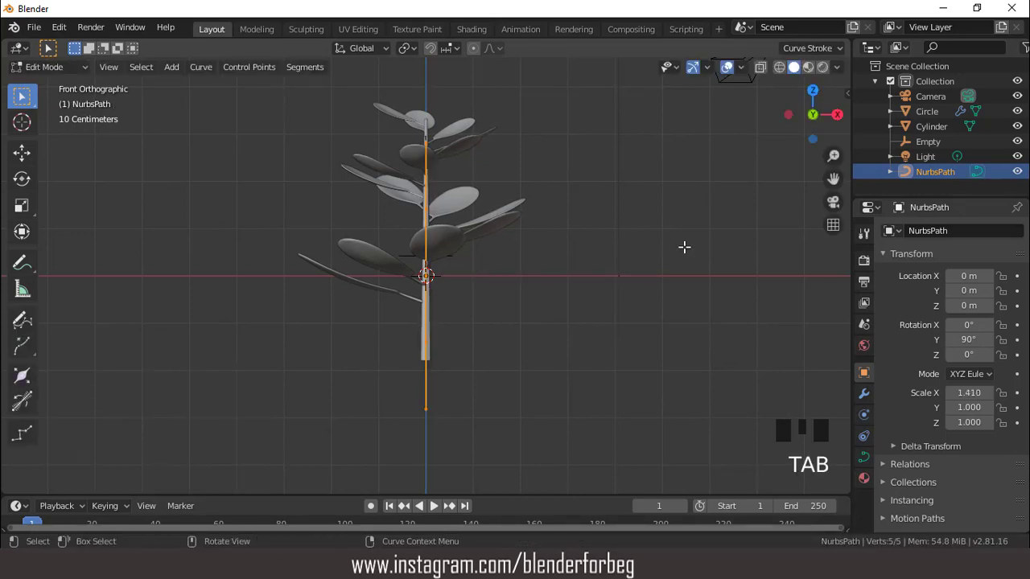
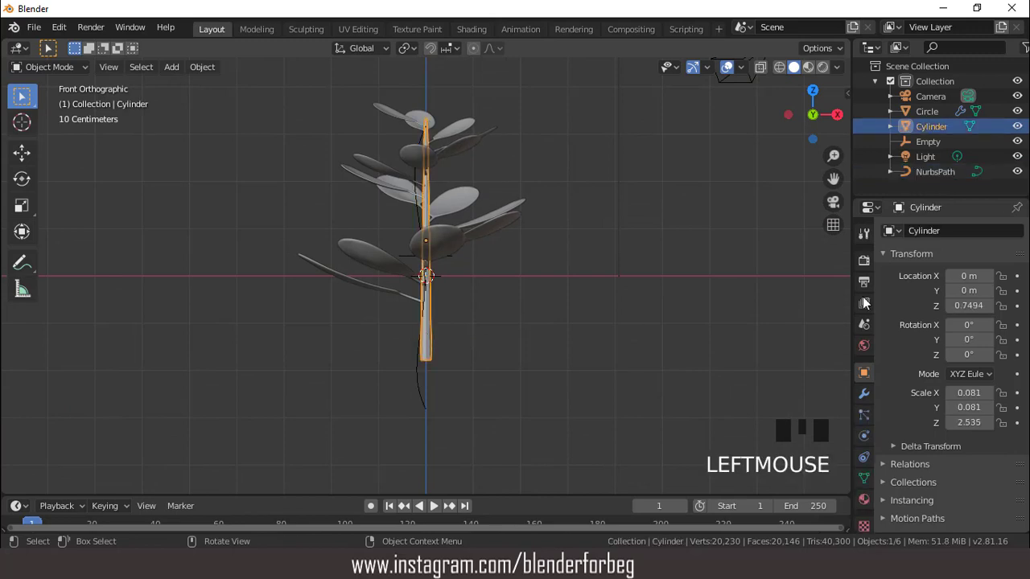
Give the Cylinder a Curve modifier with NurbsPath as its object so the stem bends.
left_click(865, 397)
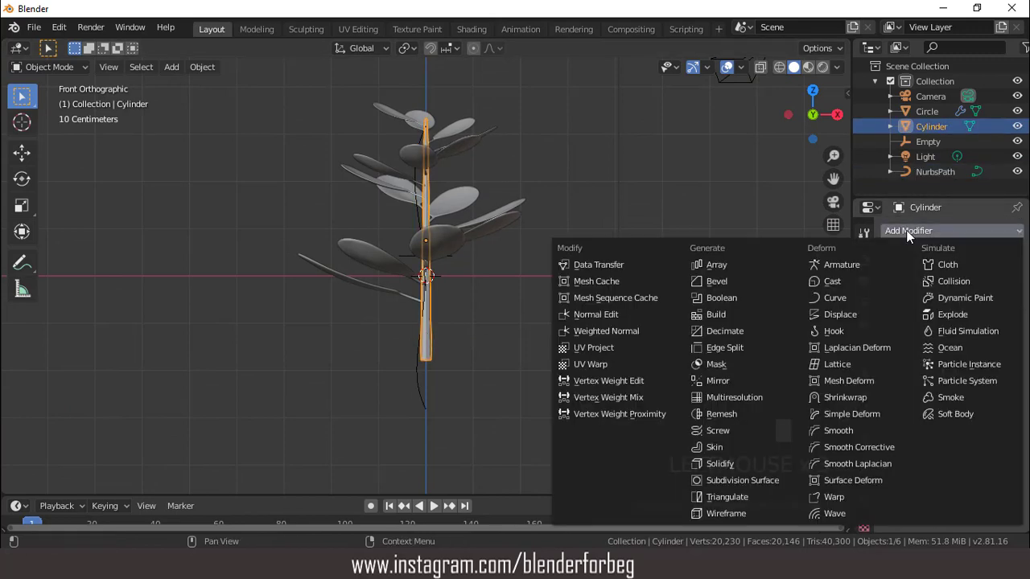
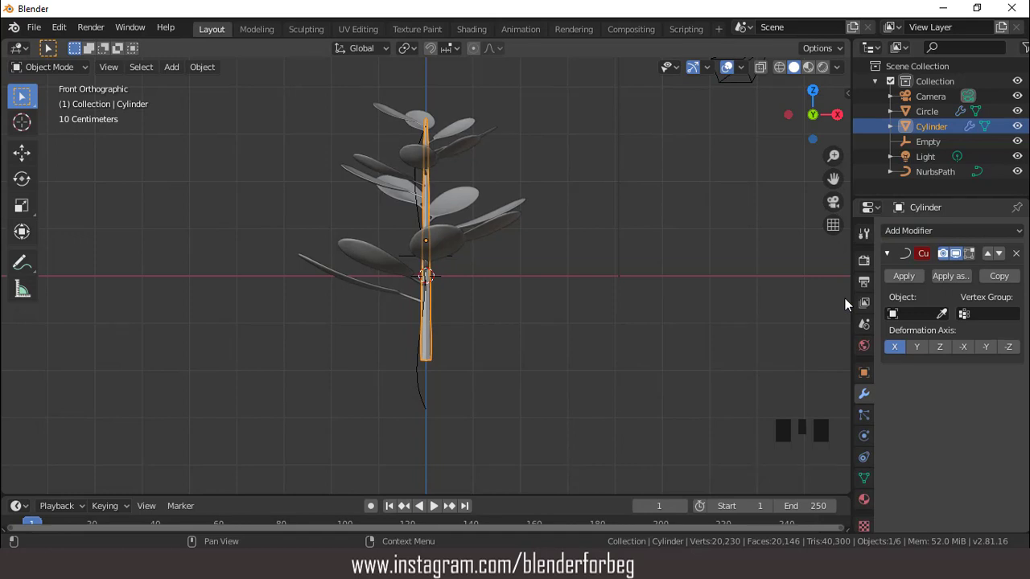
left_click_drag(915, 320, 630, 282)
left_click_drag(630, 282, 626, 275)
scroll("down", 3)
Move the bent stem down along Z beneath the leaves and inspect it from above.
key("KP_1")
key("g")
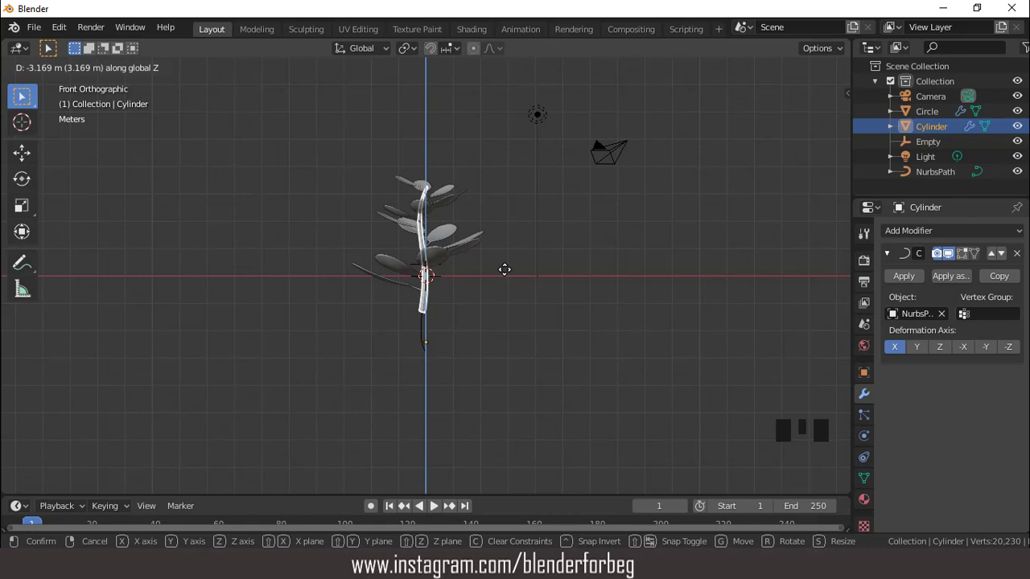
scroll("up", 3)
left_click_drag(456, 183, 451, 140)
scroll("up", 3)
left_click_drag(454, 165, 562, 194)
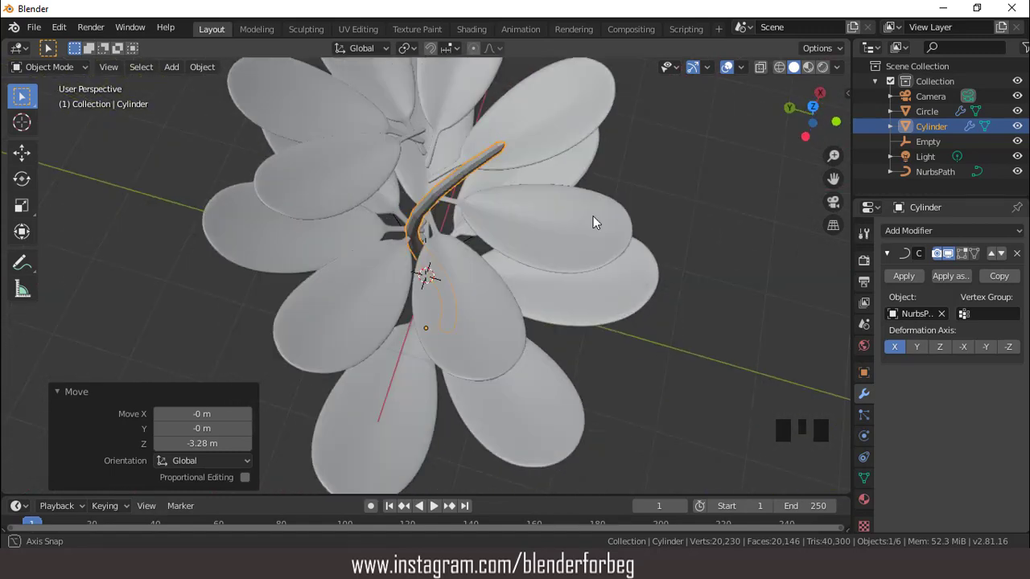
scroll("down", 3)
Give the Circle leaf array its own Curve modifier following NurbsPath.
key("KP_1")
left_click(456, 218)
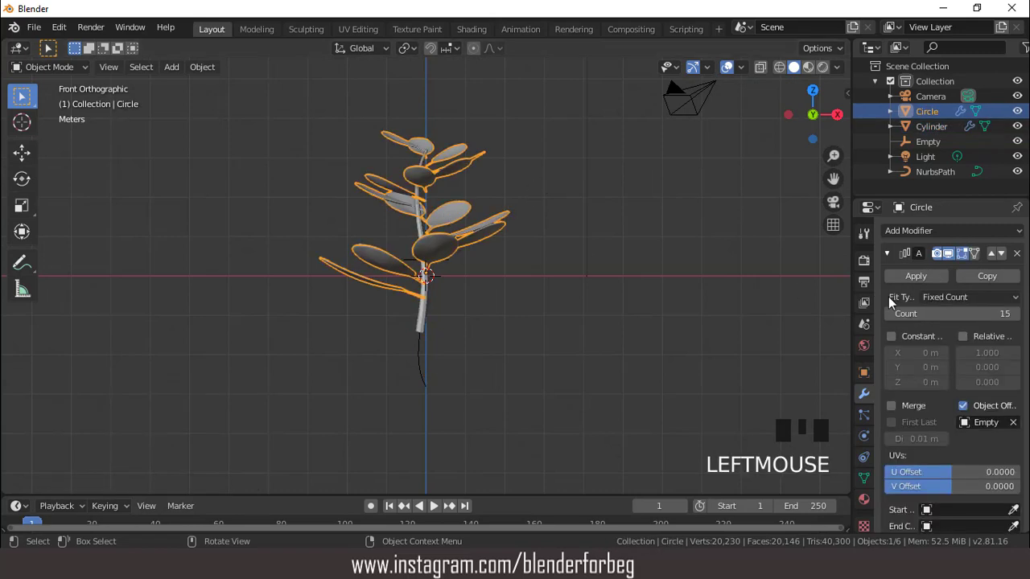
left_click(894, 258)
left_click(892, 251)
left_click_drag(921, 278, 889, 268)
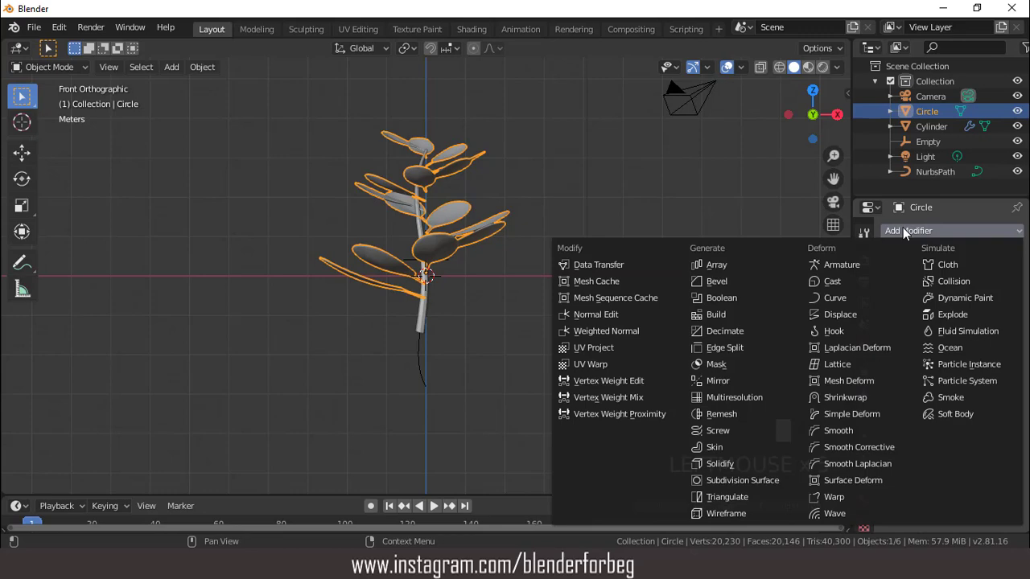
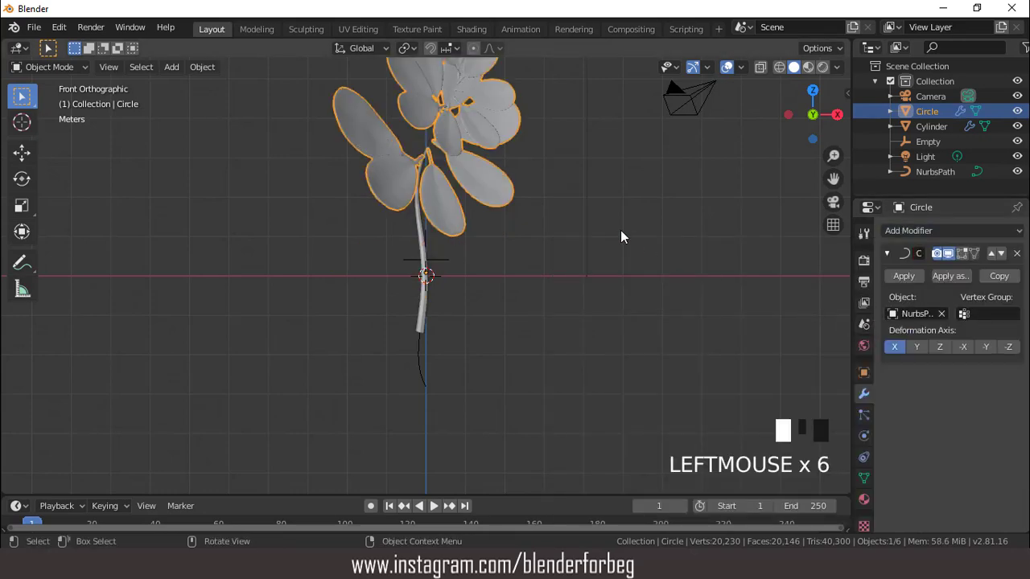
scroll("down", 3)
scroll("down", 3)
Lower the leaf spiral along Z and scale it to about 0.88.
key("g")
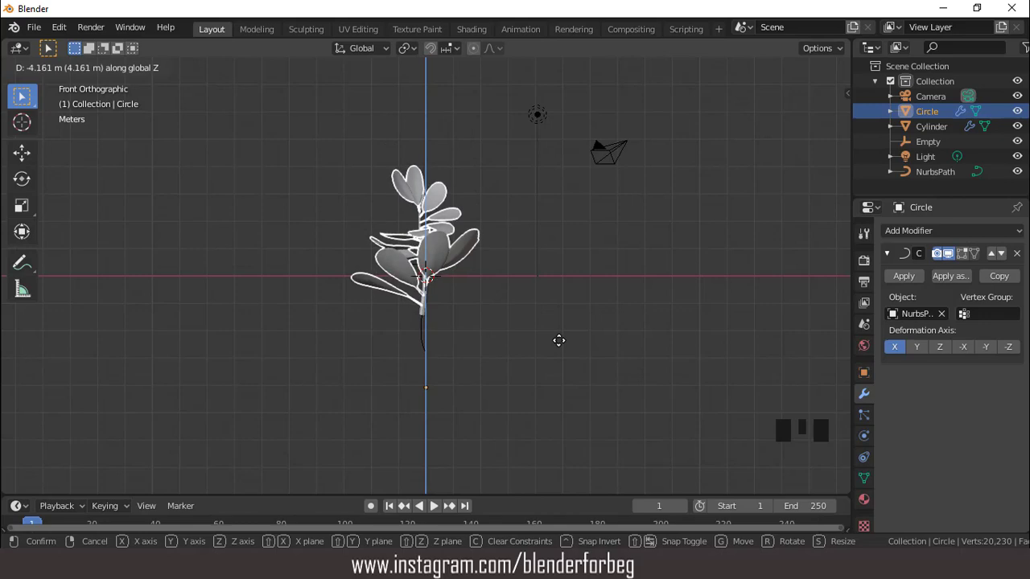
scroll("up", 3)
scroll("up", 3)
left_click_drag(476, 230, 528, 220)
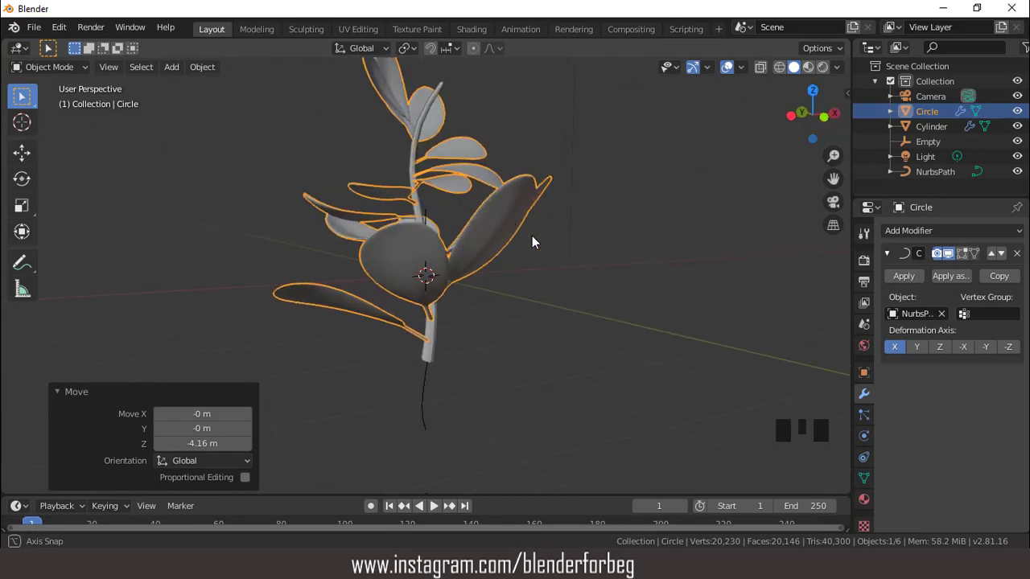
scroll("down", 3)
left_click_drag(515, 244, 443, 141)
key("s")
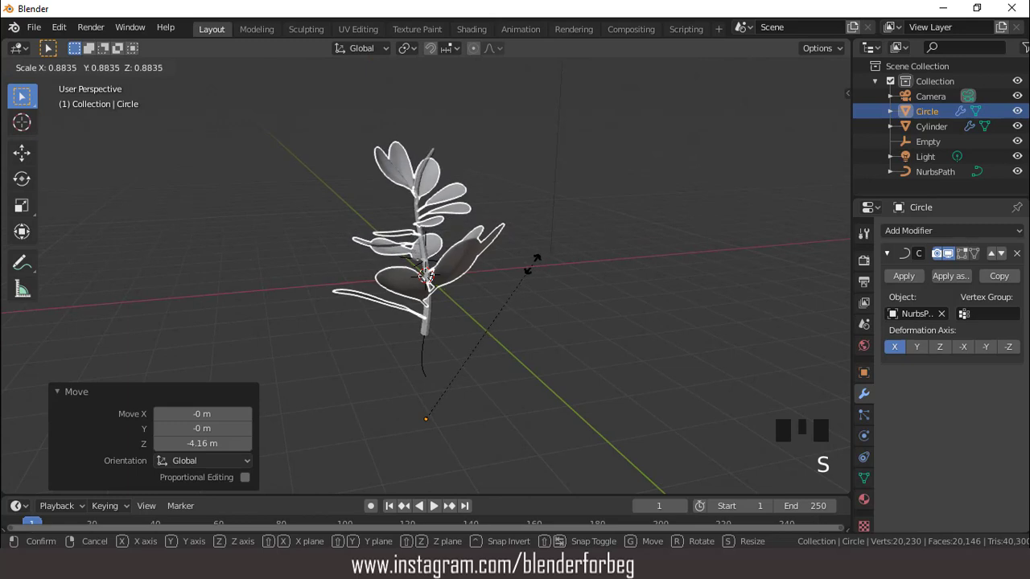
key("KP_1")
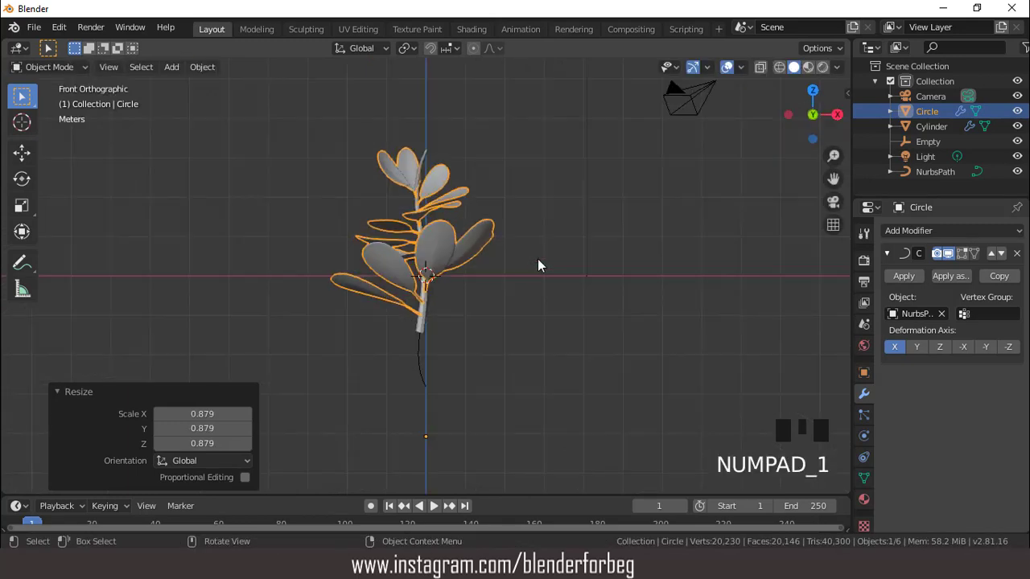
Raise the Circle leaves slightly with G Z, then lower the Cylinder stem about 1.28 m to match.
scroll("up", 3)
key("g")
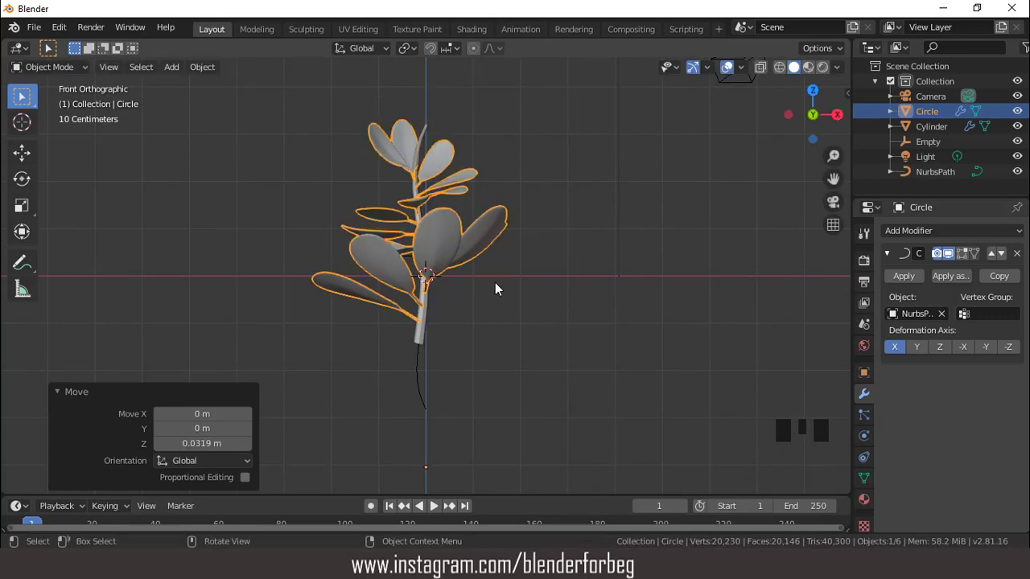
left_click(424, 331)
key("g")
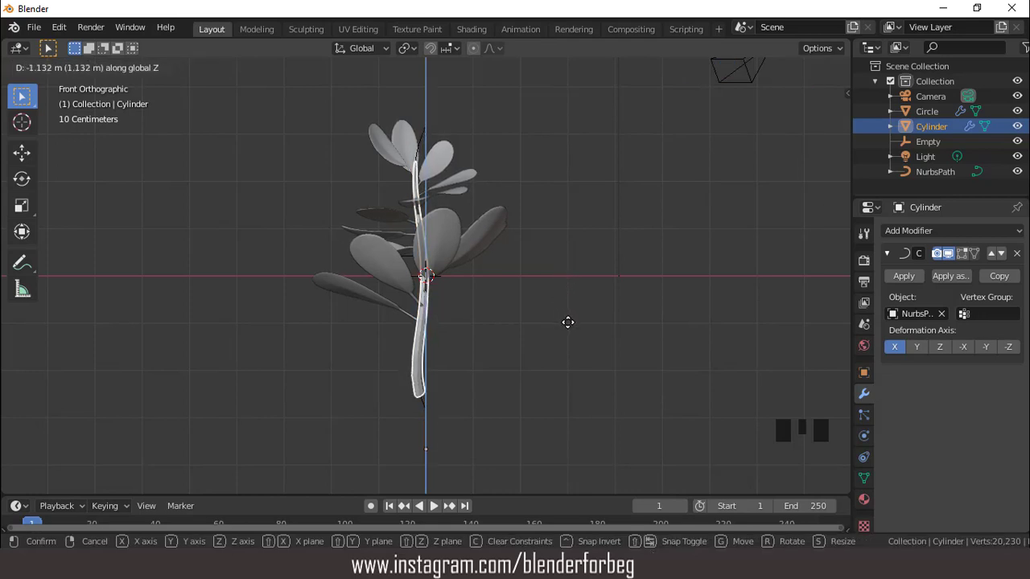
left_click_drag(507, 273, 464, 222)
Orbit the view to inspect the curved, leafy plant from several sides.
scroll("up", 3)
scroll("up", 3)
left_click_drag(515, 226, 504, 161)
scroll("down", 3)
left_click_drag(509, 186, 527, 146)
key("KP_1")
left_click_drag(525, 163, 733, 73)
left_click_drag(733, 72, 708, 88)
left_click_drag(540, 161, 764, 226)
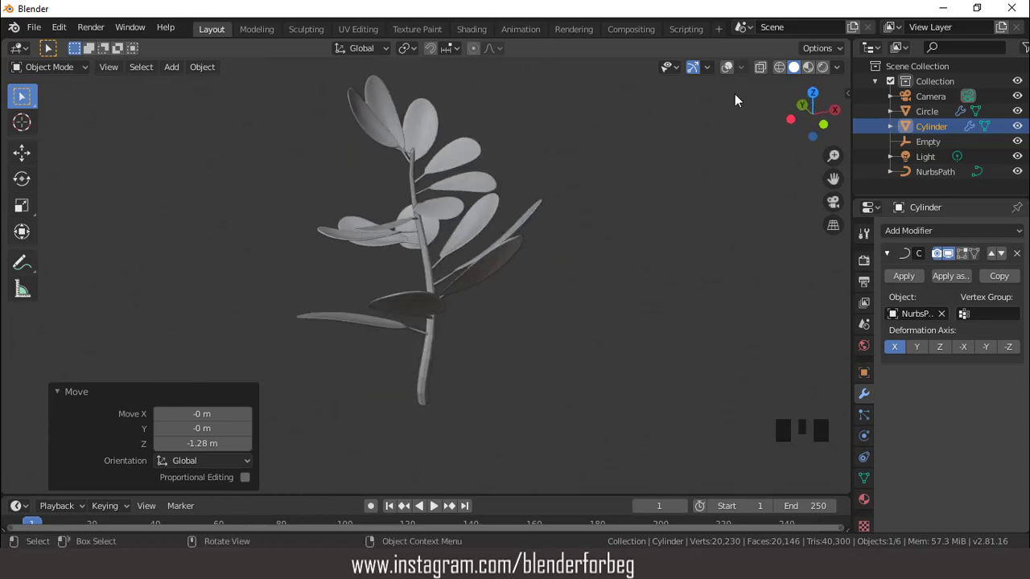
left_click(731, 69)
left_click_drag(566, 212, 734, 70)
left_click_drag(733, 69, 605, 168)
left_click_drag(604, 168, 383, 110)
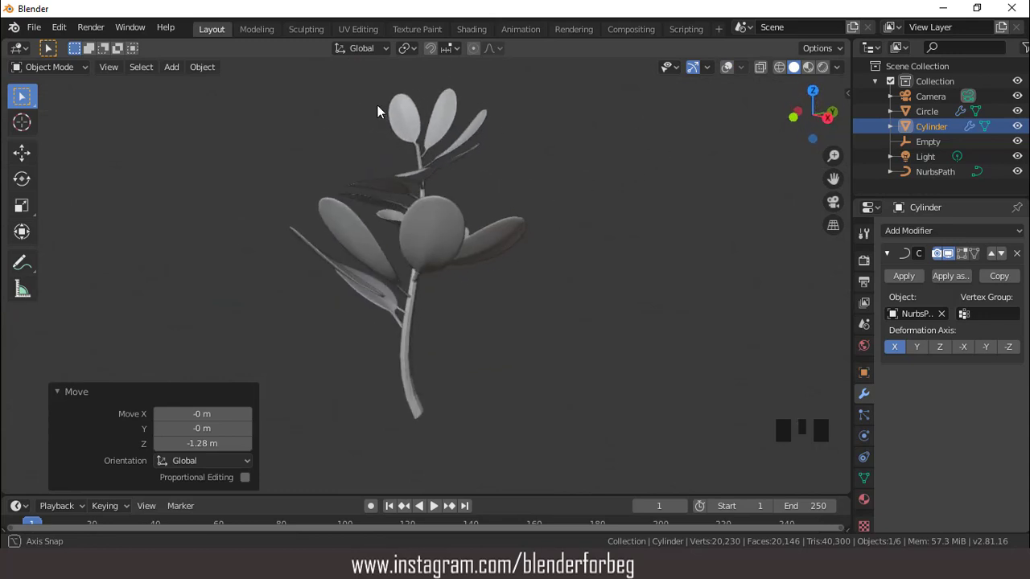